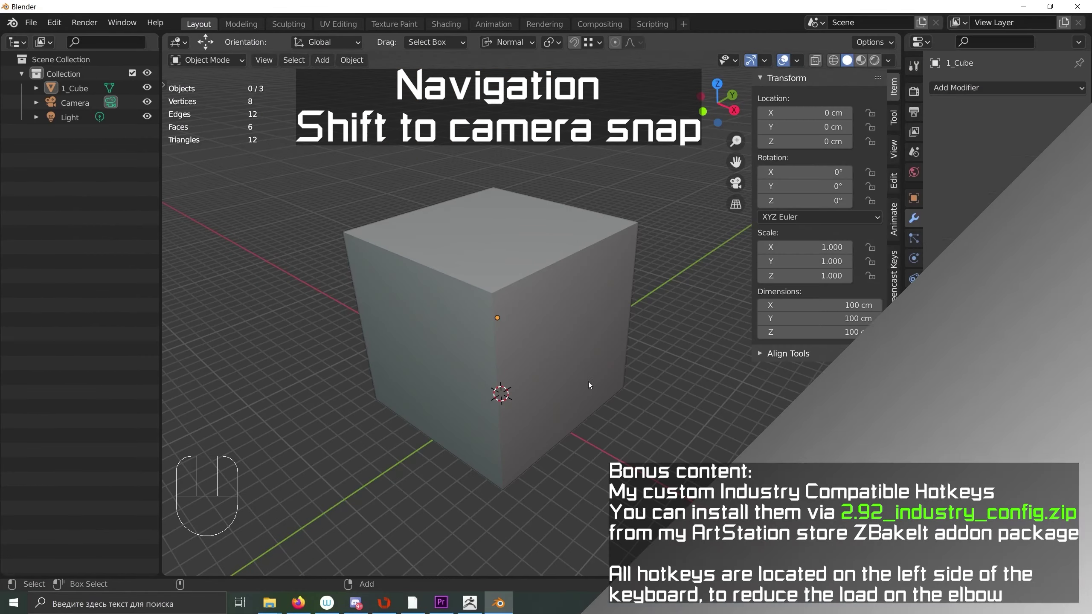
Step: Orbit and zoom around the cube, snapping to axis-aligned views and back to the start angle
left_click_drag(597, 367, 567, 362)
left_click_drag(502, 347, 471, 394)
left_click_drag(472, 395, 543, 376)
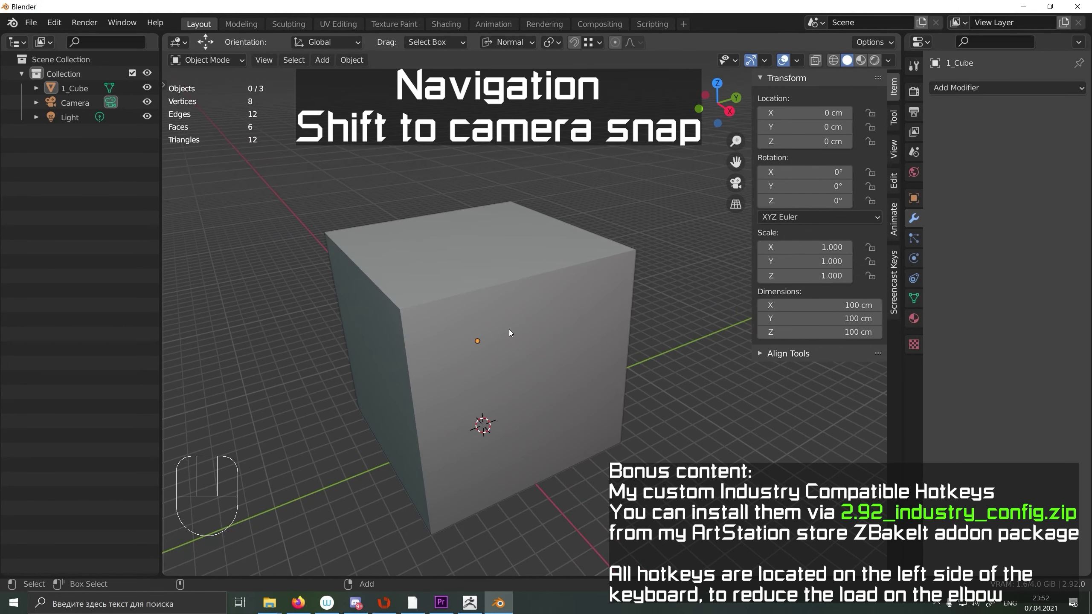
left_click_drag(546, 357, 474, 324)
left_click_drag(394, 318, 548, 329)
left_click_drag(570, 316, 429, 321)
left_click_drag(344, 293, 424, 342)
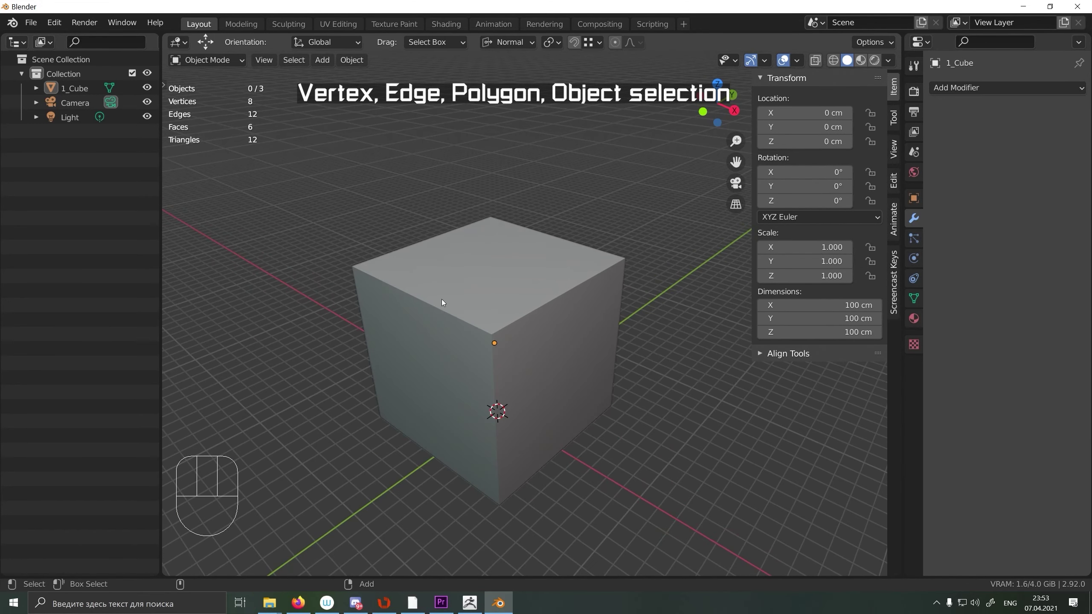
Step: Enter Edit Mode on the cube, cycle vertex, edge and face modes, then return to Object Mode
key("1")
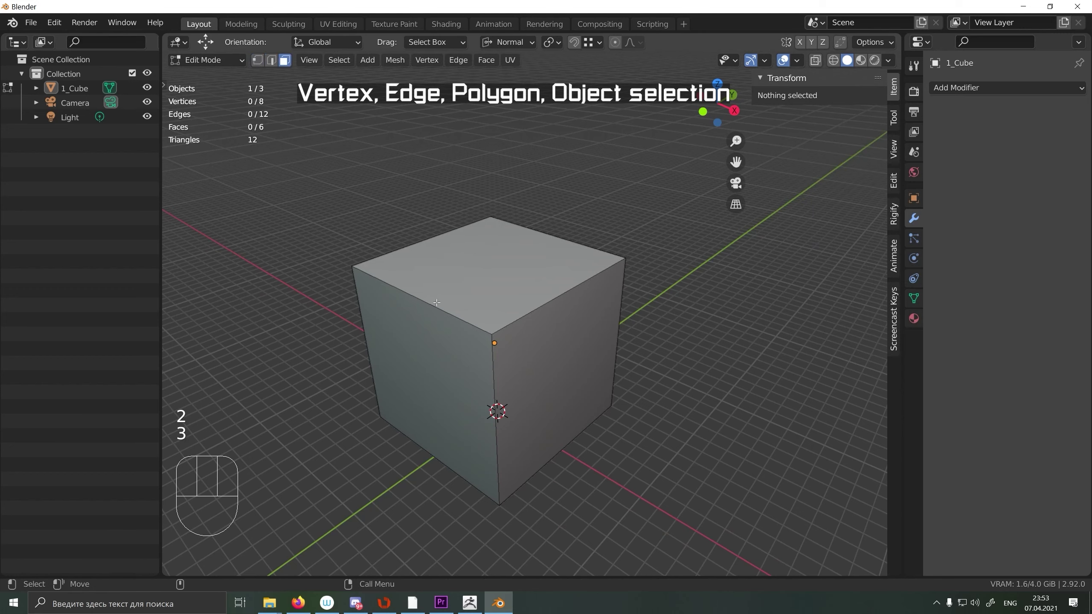
key("4")
key("Tab")
key("Tab")
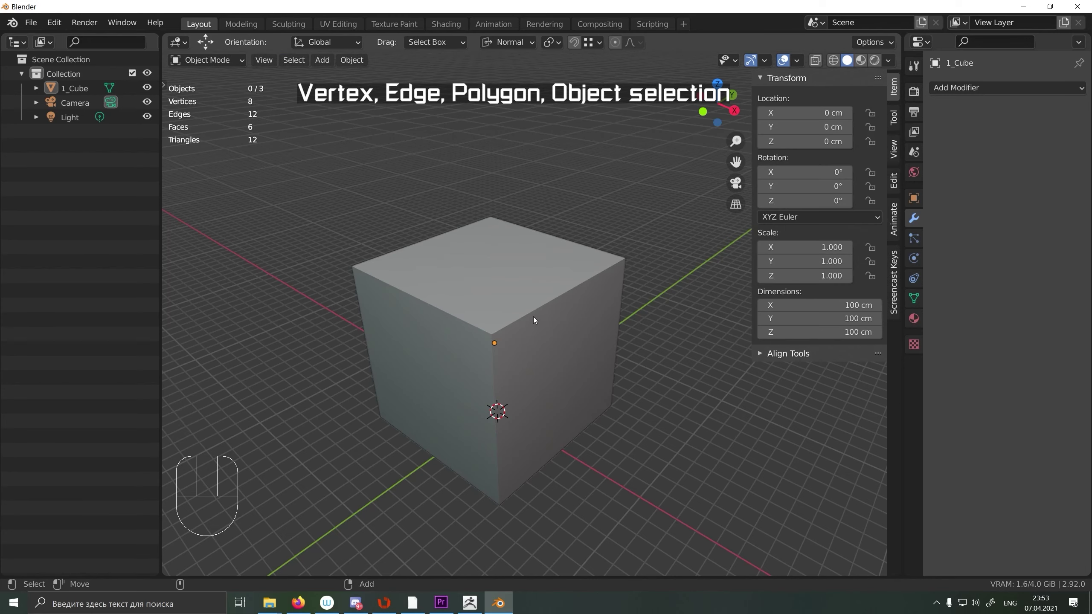
key("1")
Step: Rotate the cube −39° around Z and scale it down to about 0.63 with the gizmos
key("w")
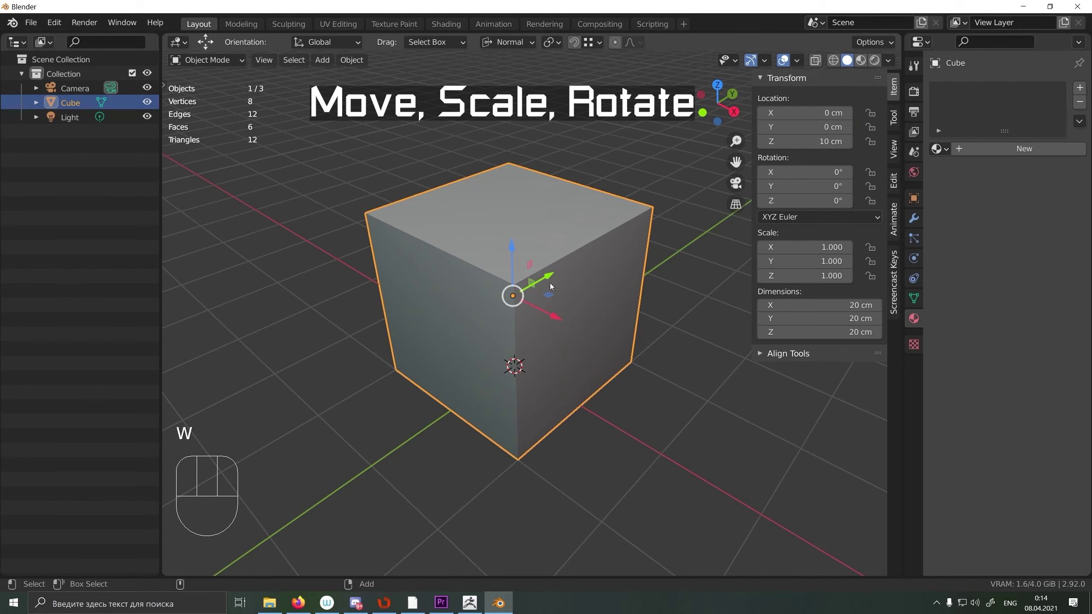
key("e")
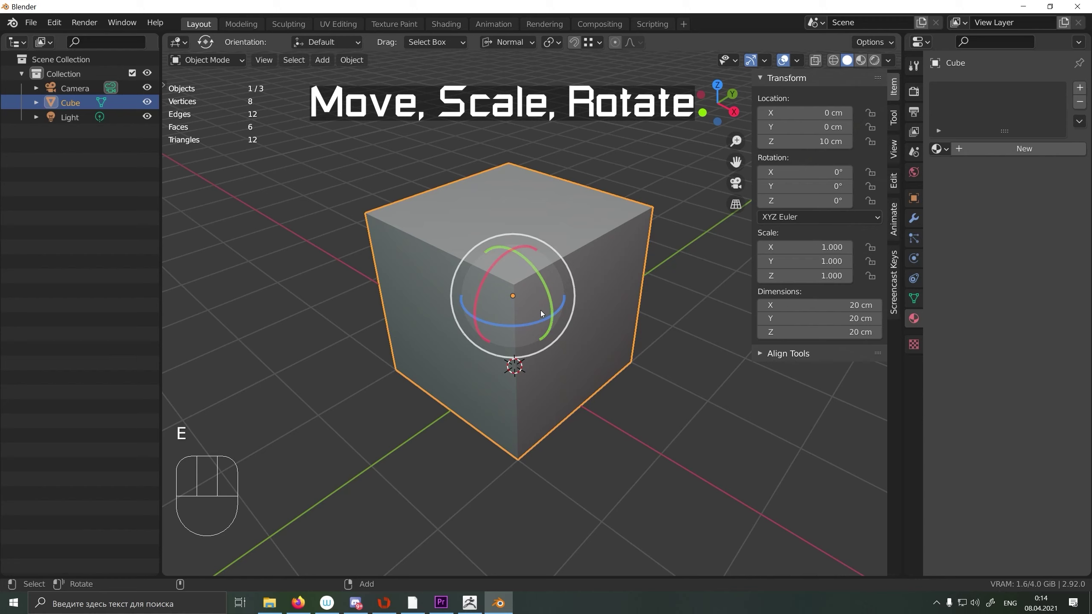
key("w")
left_click_drag(546, 275, 582, 283)
key("e")
left_click_drag(530, 311, 501, 313)
Step: Shift the cube along the Y axis and bring up the origin placement pie menu
key("r")
left_click(601, 282)
key("d")
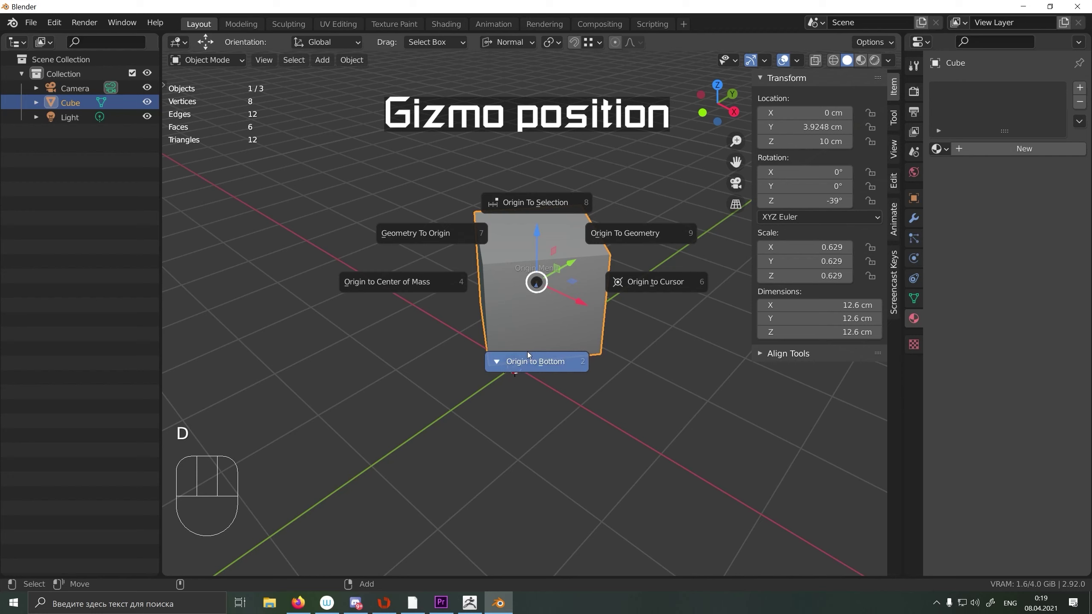
Step: Set the cube's origin to its bottom, lift it above the grid and drop it onto the floor
key("d")
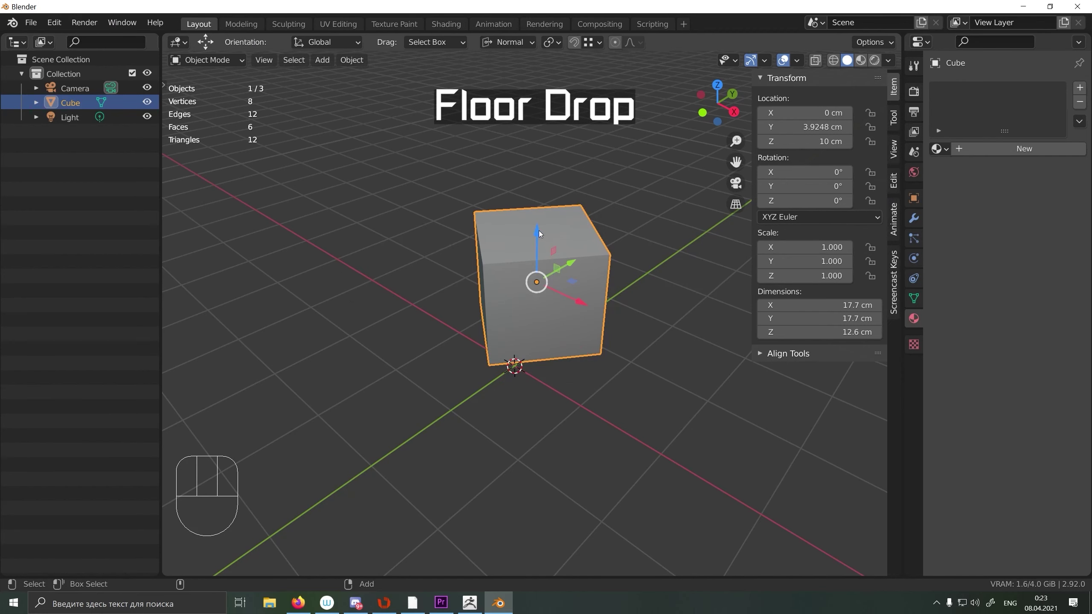
left_click_drag(540, 237, 542, 126)
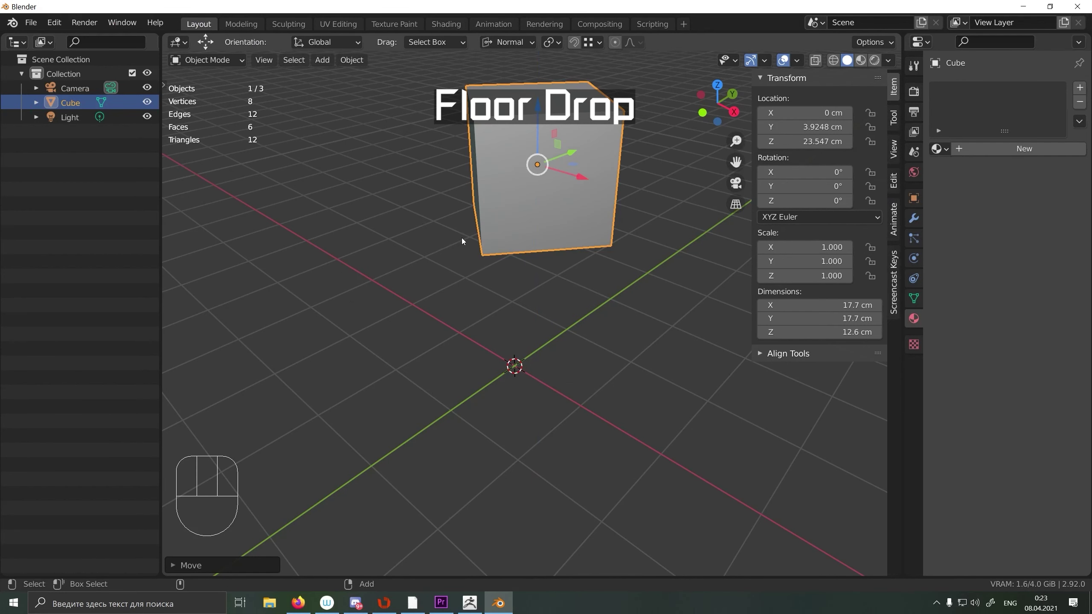
key("ctrl+d")
key("d")
left_click_drag(542, 307, 545, 126)
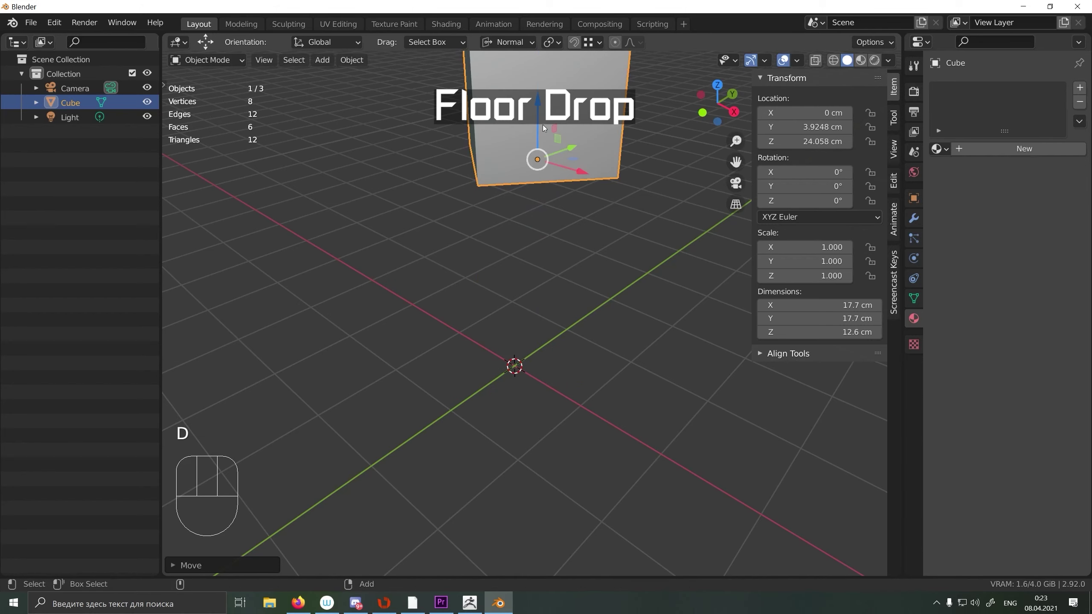
key("ctrl+d")
left_click_drag(515, 340, 566, 312)
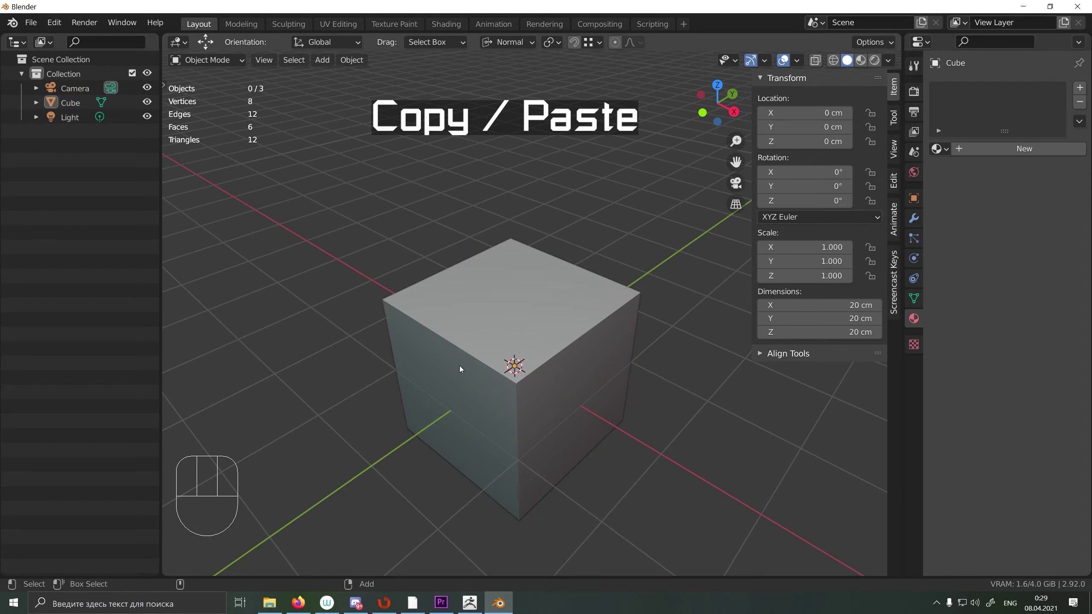
Step: Copy-paste two cube duplicates, placing one to the left and one behind the original
left_click(462, 367)
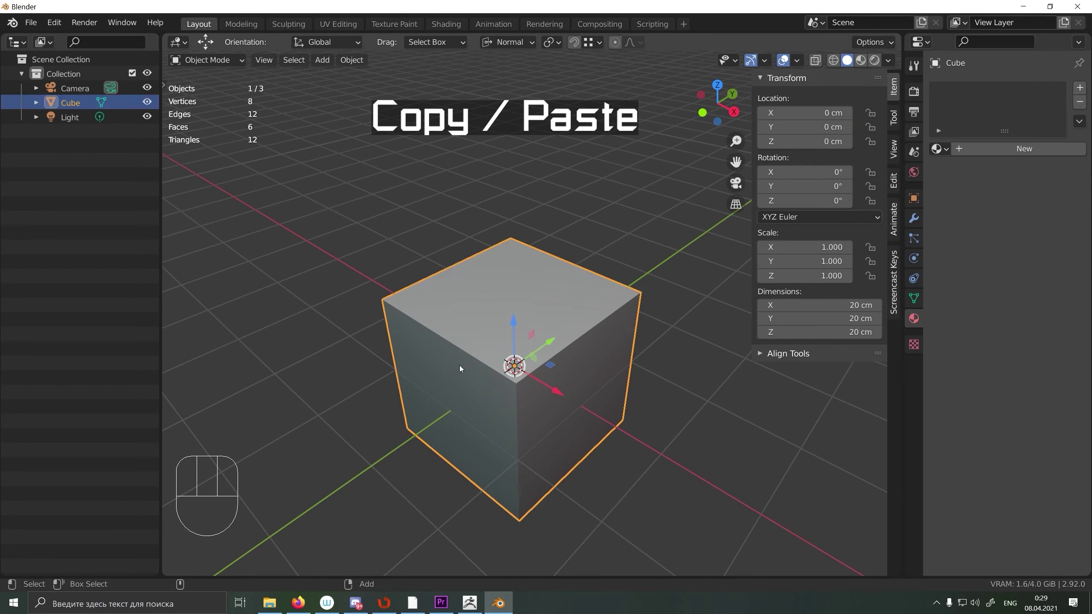
key("ctrl+c")
key("ctrl+v")
left_click_drag(561, 392, 388, 320)
key("ctrl+c")
key("ctrl+v")
left_click_drag(404, 265, 577, 214)
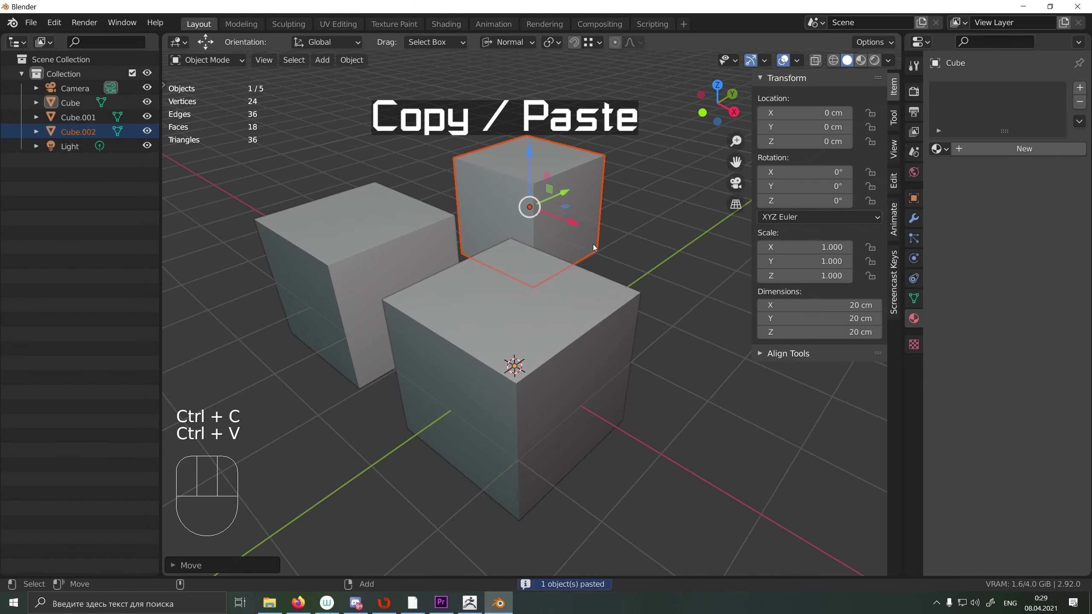
Step: Paste a third cube copy to the right and select among the four coloured cubes
key("ctrl+c")
key("ctrl+v")
left_click_drag(564, 223, 717, 309)
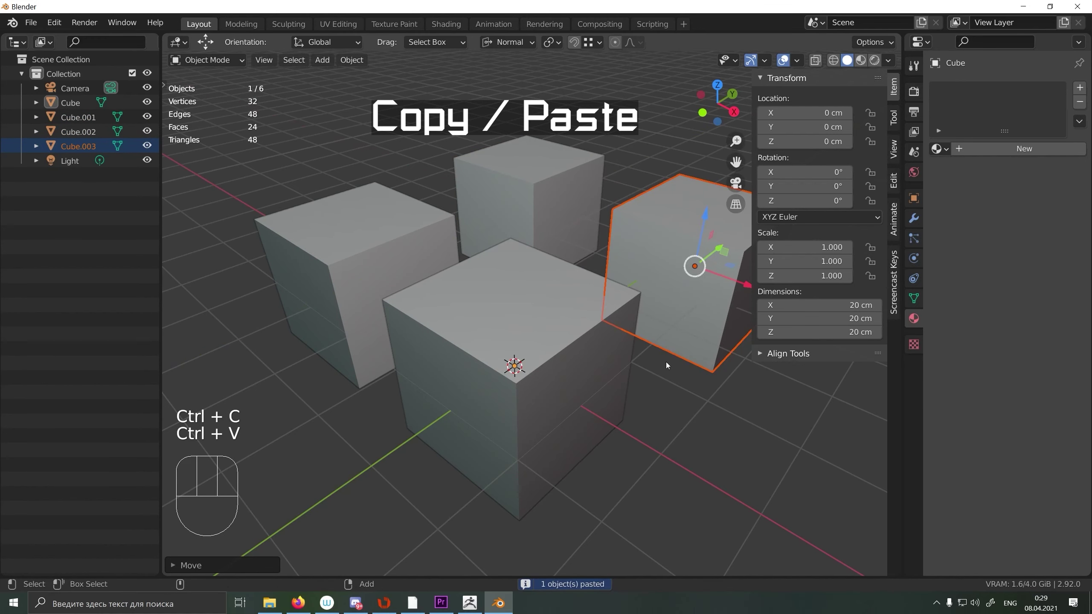
left_click(660, 430)
left_click(462, 335)
left_click(357, 253)
Step: Box-select all four coloured cubes and join them into one object
left_click(645, 231)
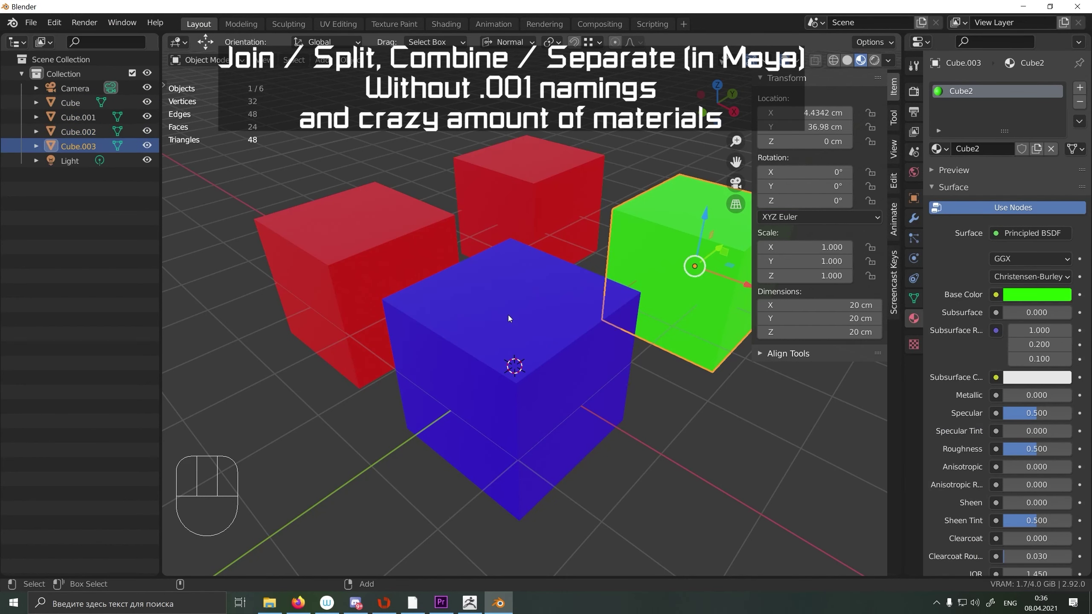
left_click_drag(360, 135, 645, 378)
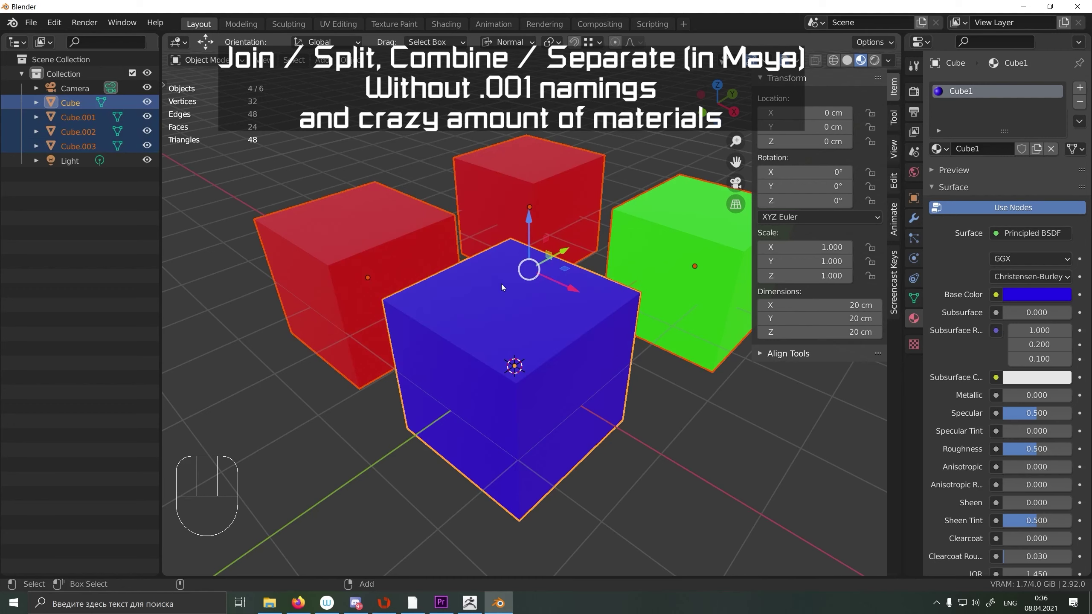
key("shift+a")
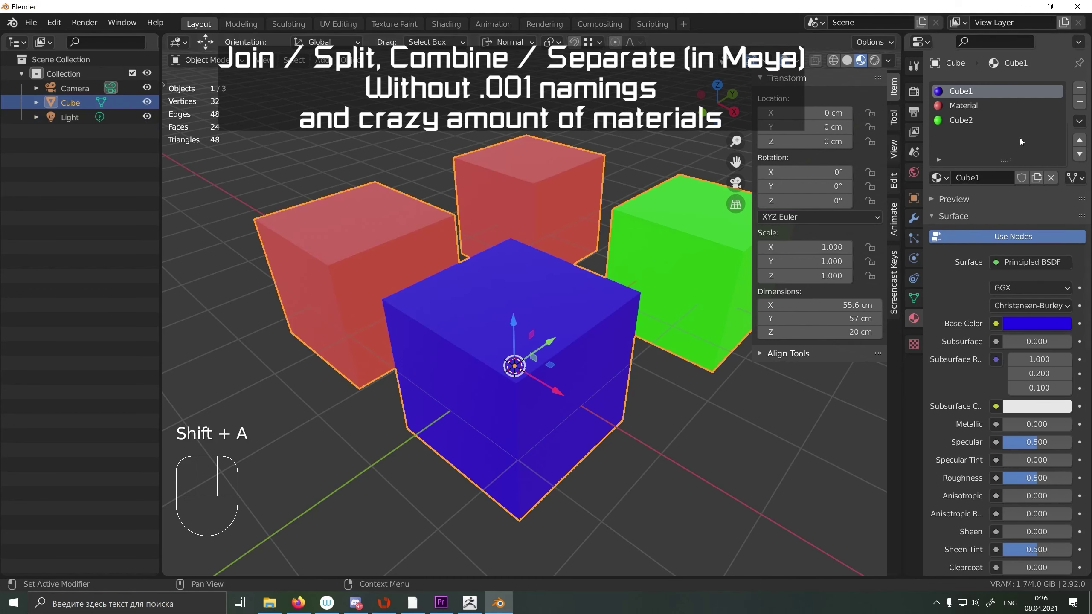
Step: Inspect the joined object's material slots, including the green Cube2 material
left_click(962, 105)
left_click(964, 121)
left_click(976, 99)
left_click(972, 110)
left_click(969, 120)
Step: Select the blue cube's faces and separate them into their own object
left_click(740, 472)
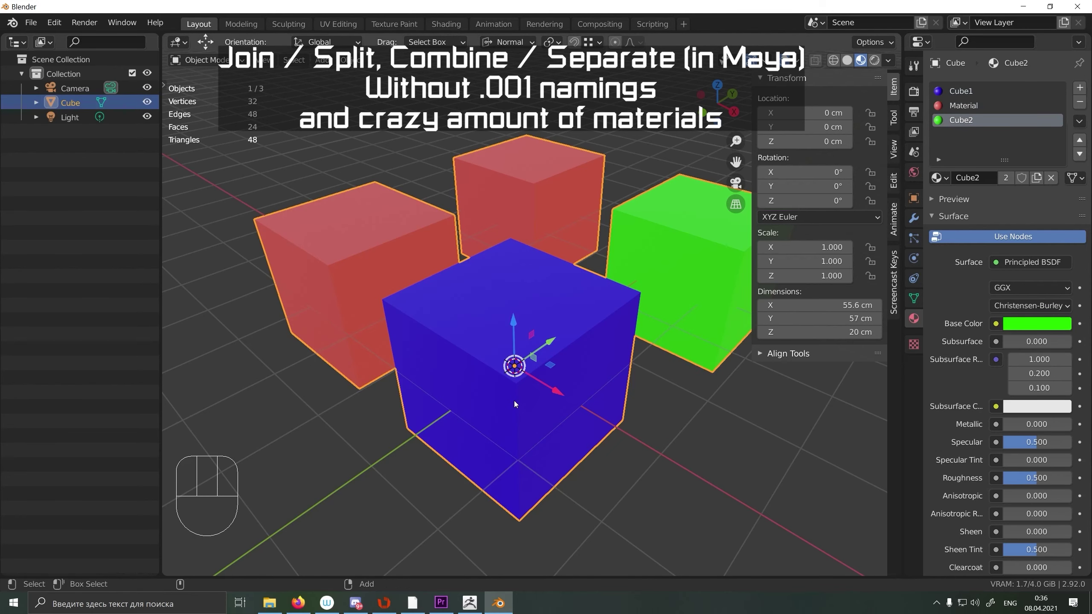
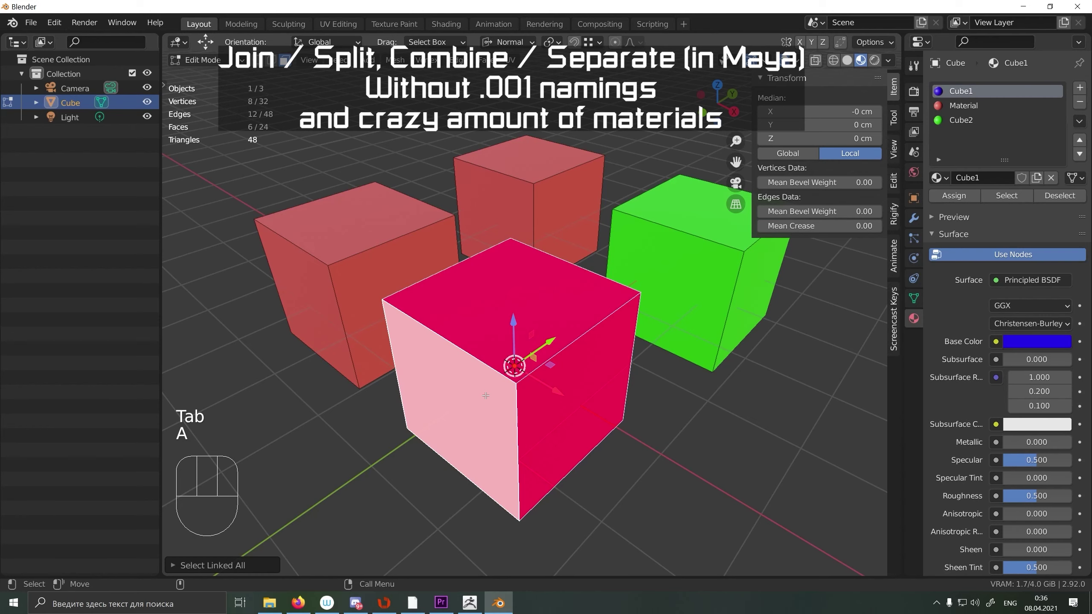
key("a")
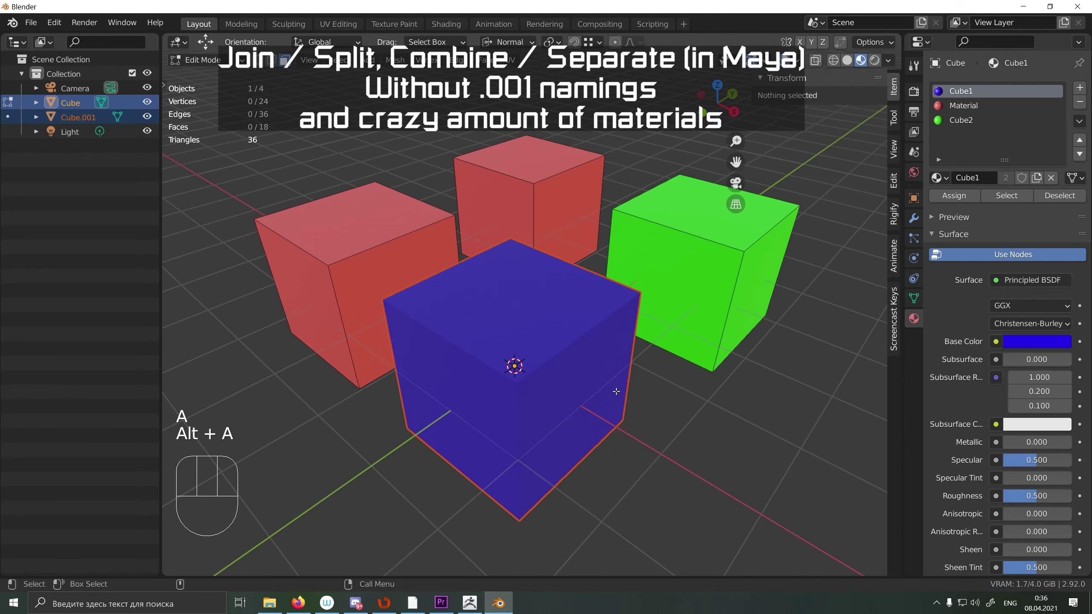
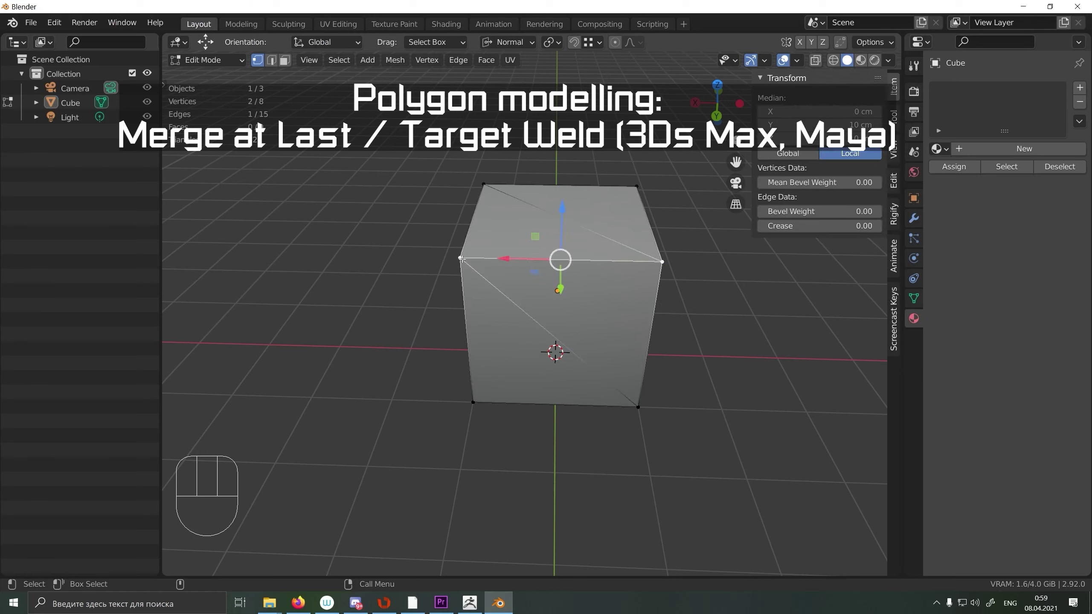
Step: Merge the cube corner into the last vertex and extrude the resulting triangular face outward
key("v")
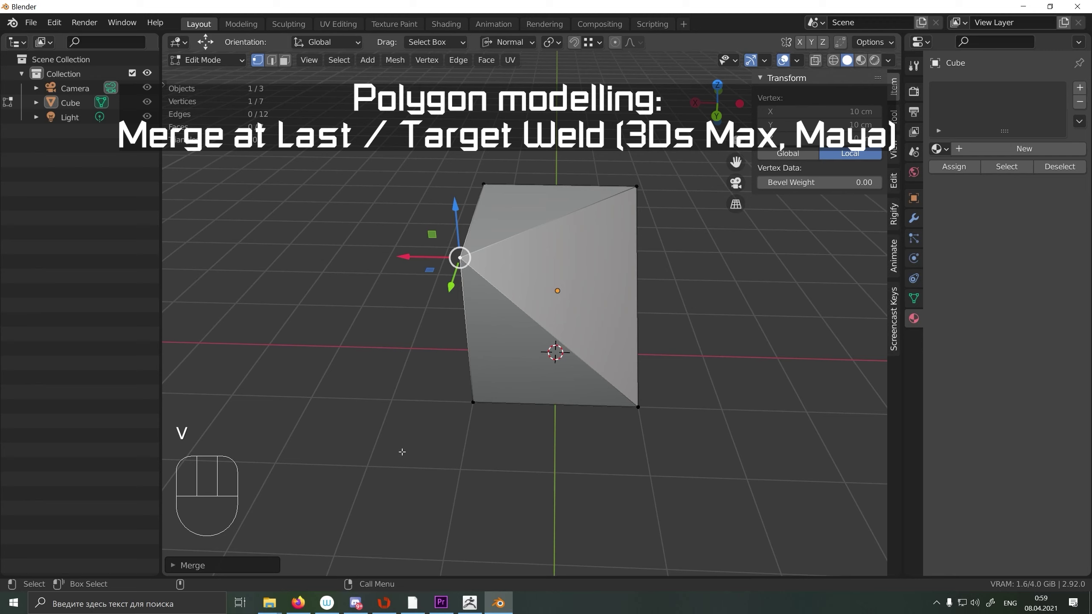
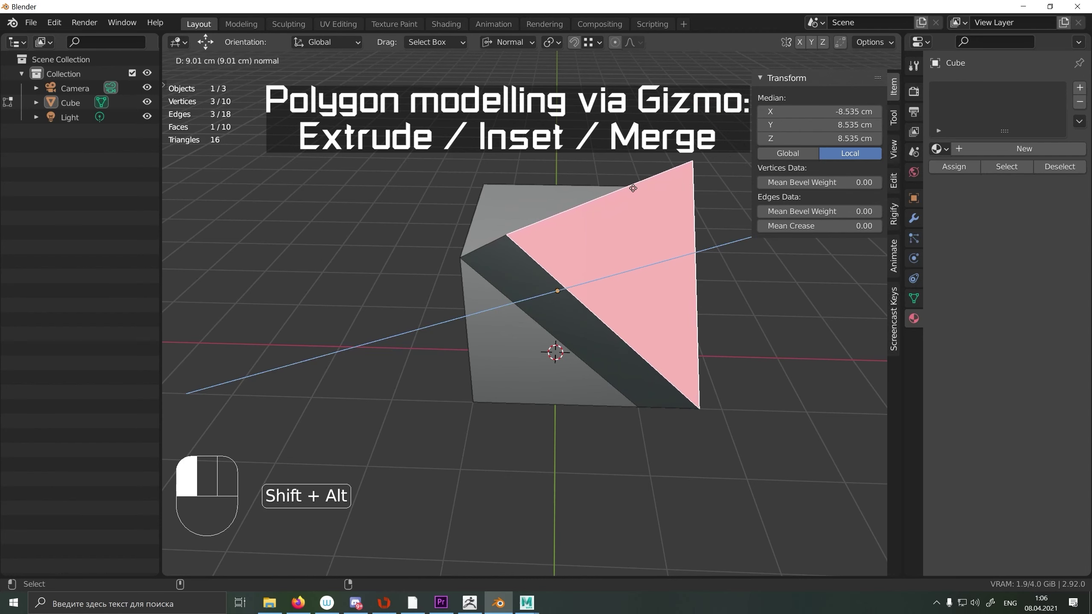
left_click(178, 566)
left_click(179, 447)
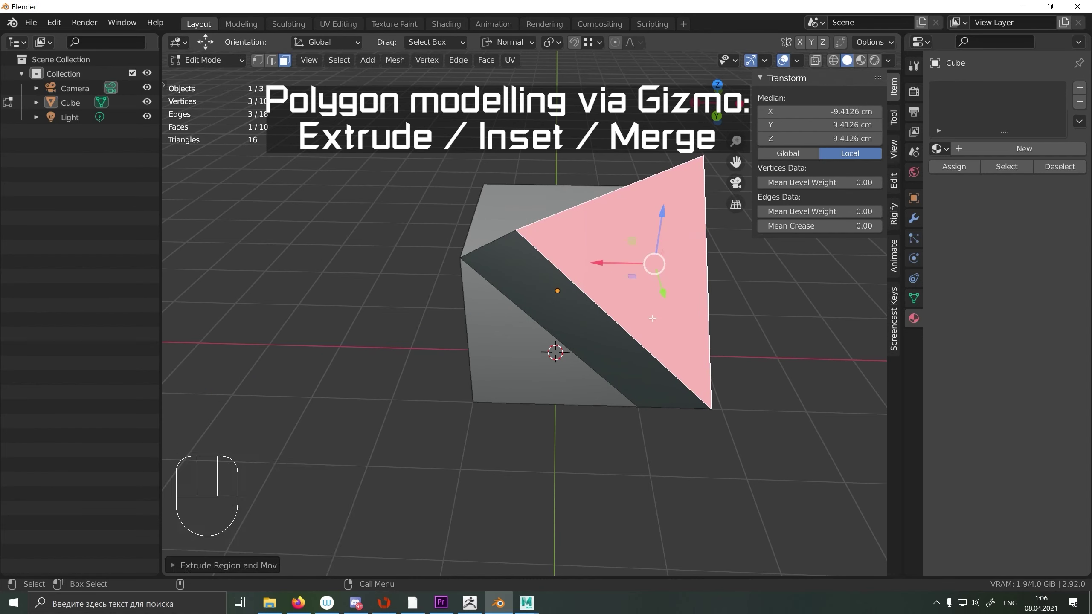
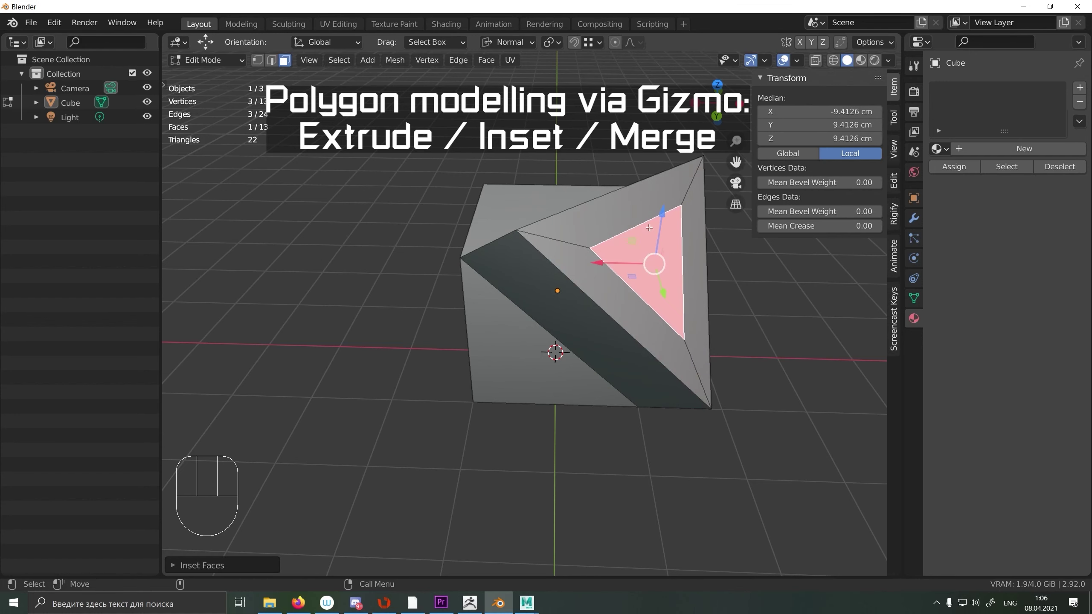
Step: Collapse the inset triangular face to a single point and move on to the cylinder
key("g")
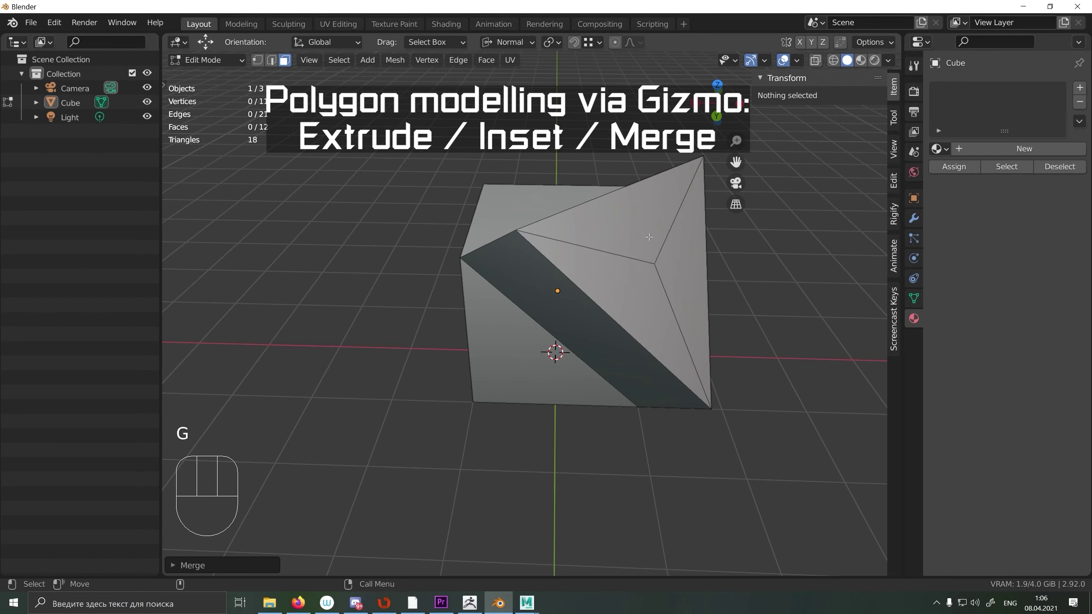
key("ctrl+alt+d")
left_click(486, 307)
Step: Edit the cylinder and repeat the top-face extrusion to stack extra column segments
key("Tab")
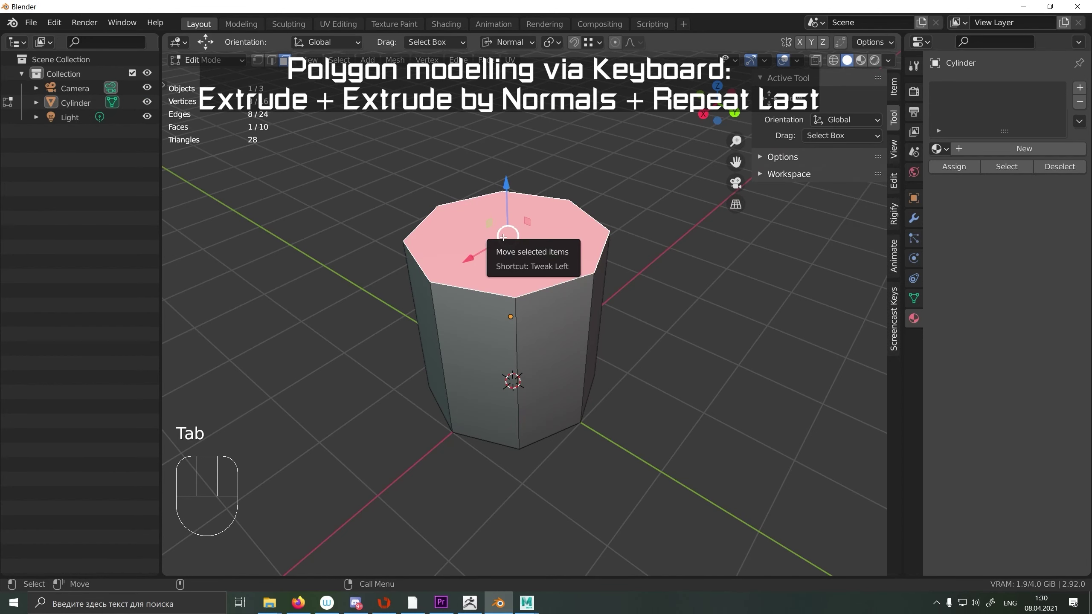
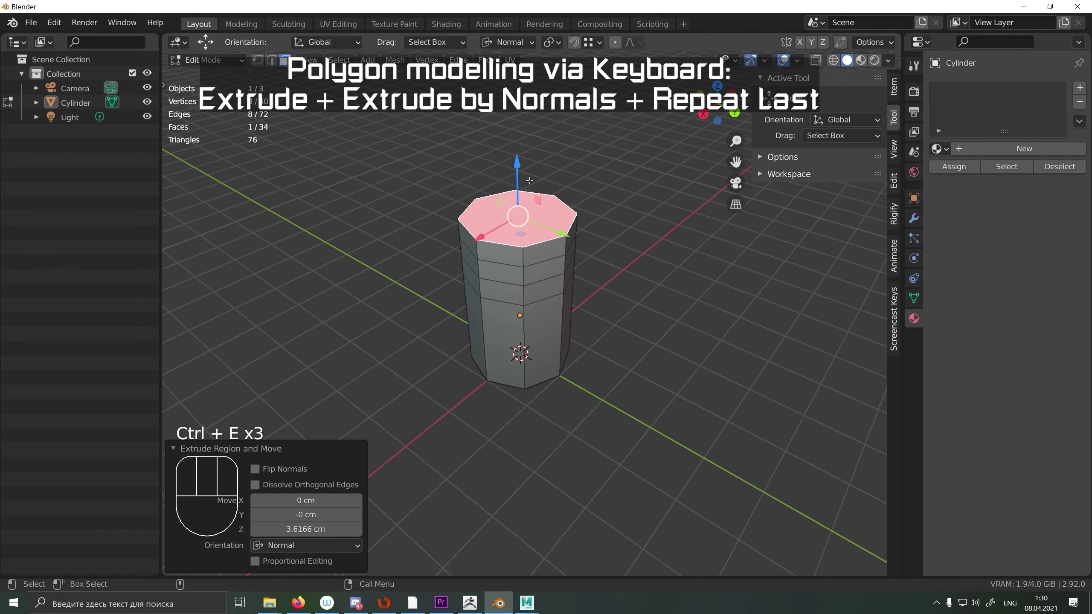
key("`")
key("`")
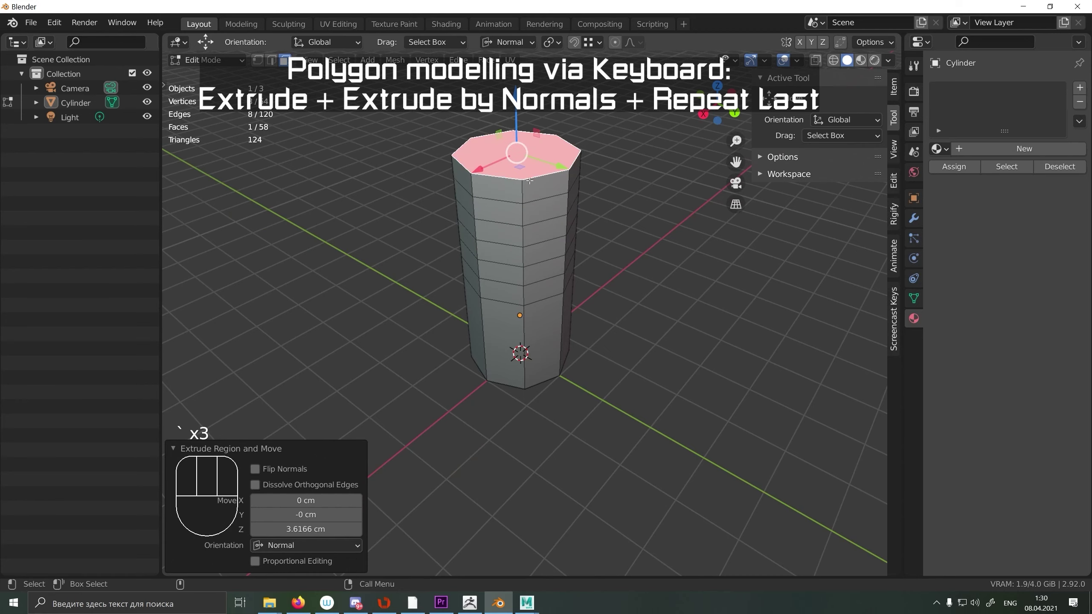
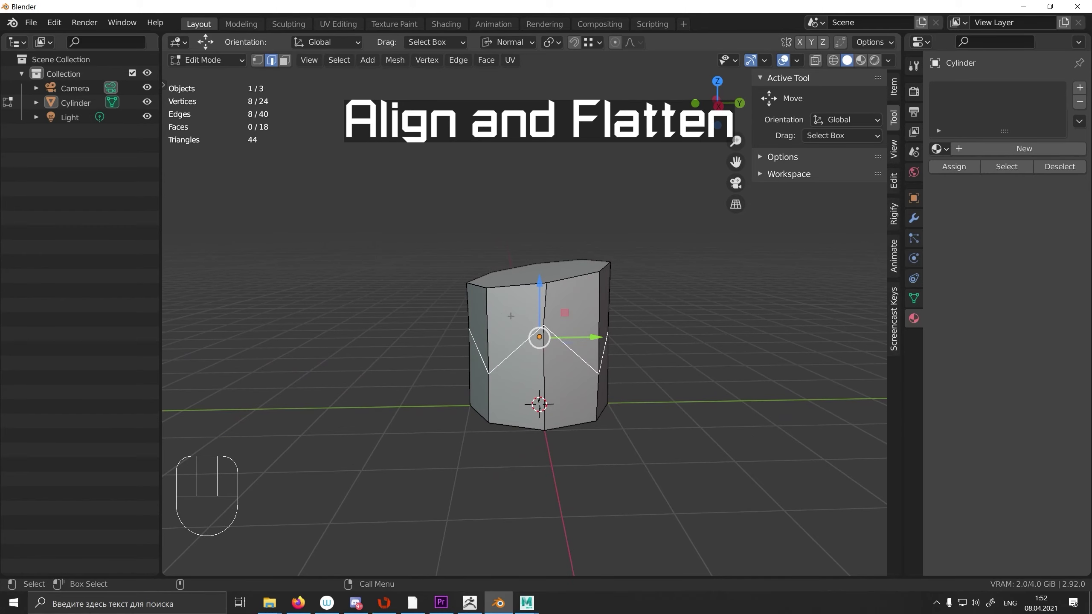
Step: Bring up the Align pie menu to flatten the selected zigzag loop along Z
key("alt+d")
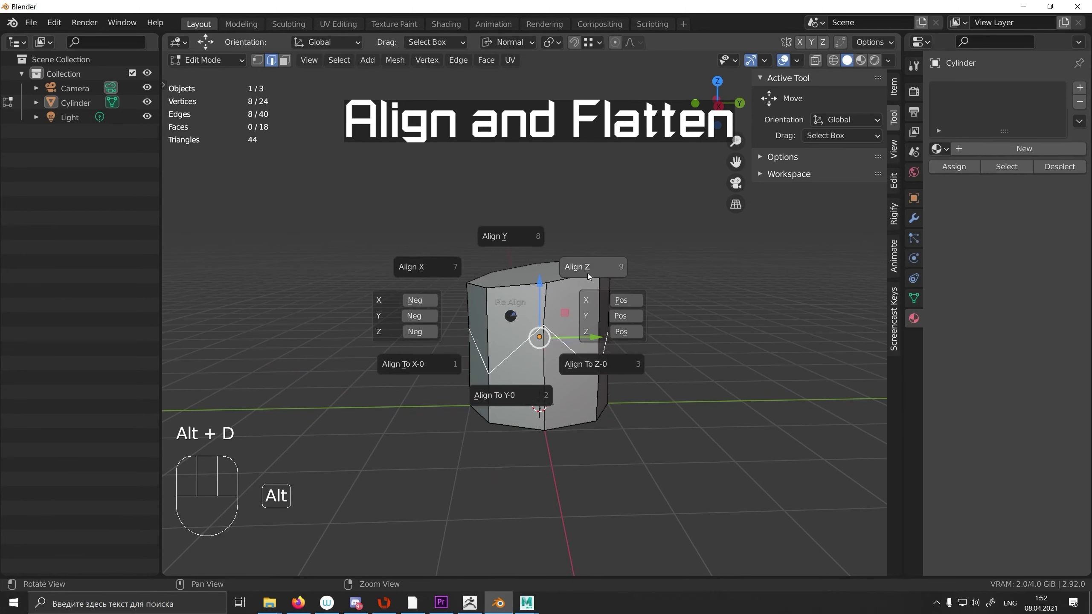
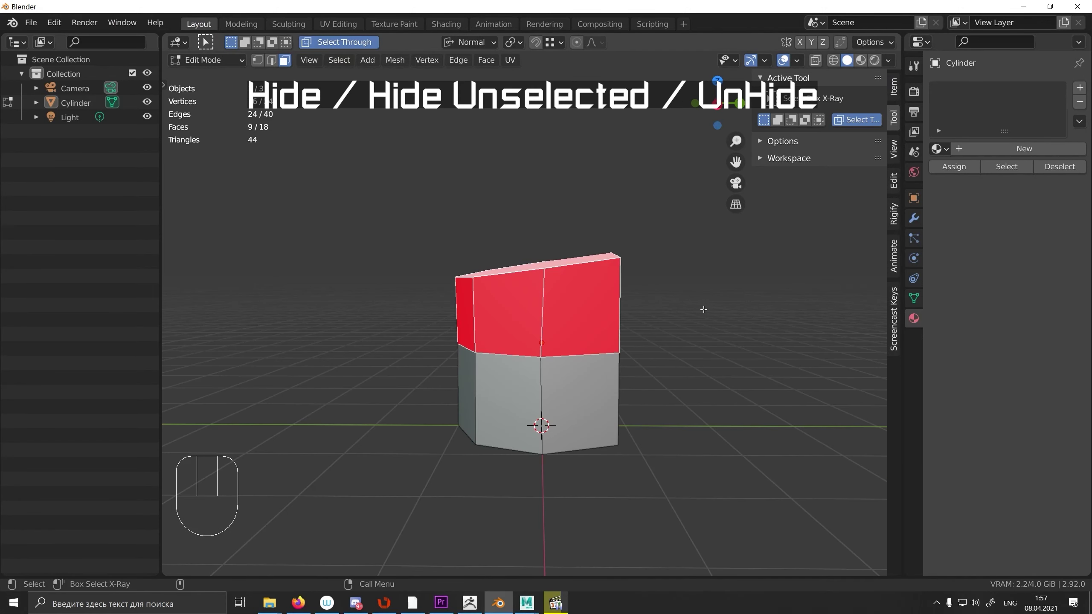
key("h")
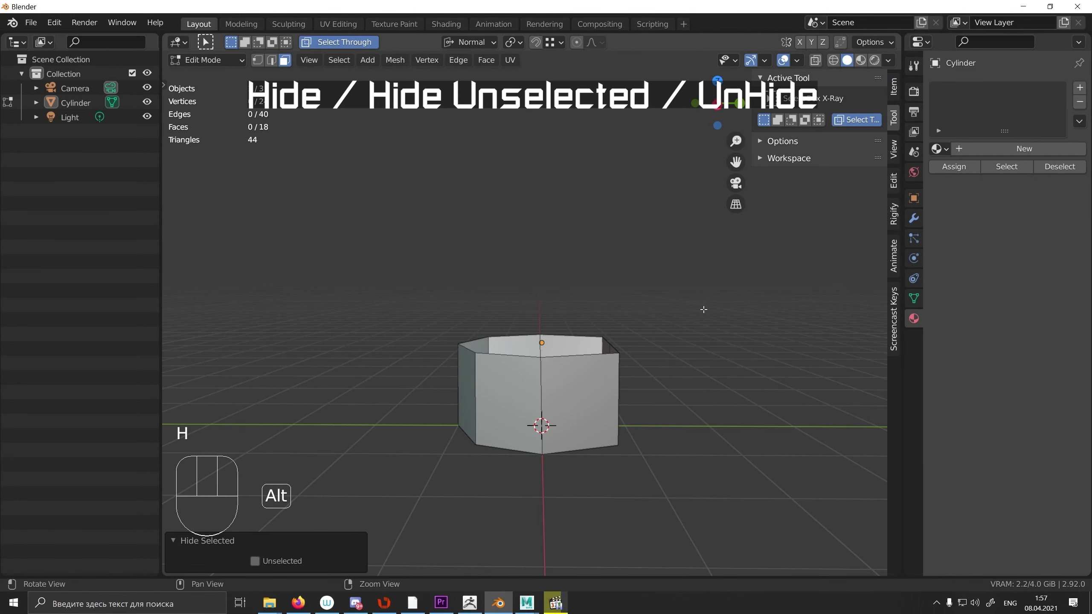
key("alt+h")
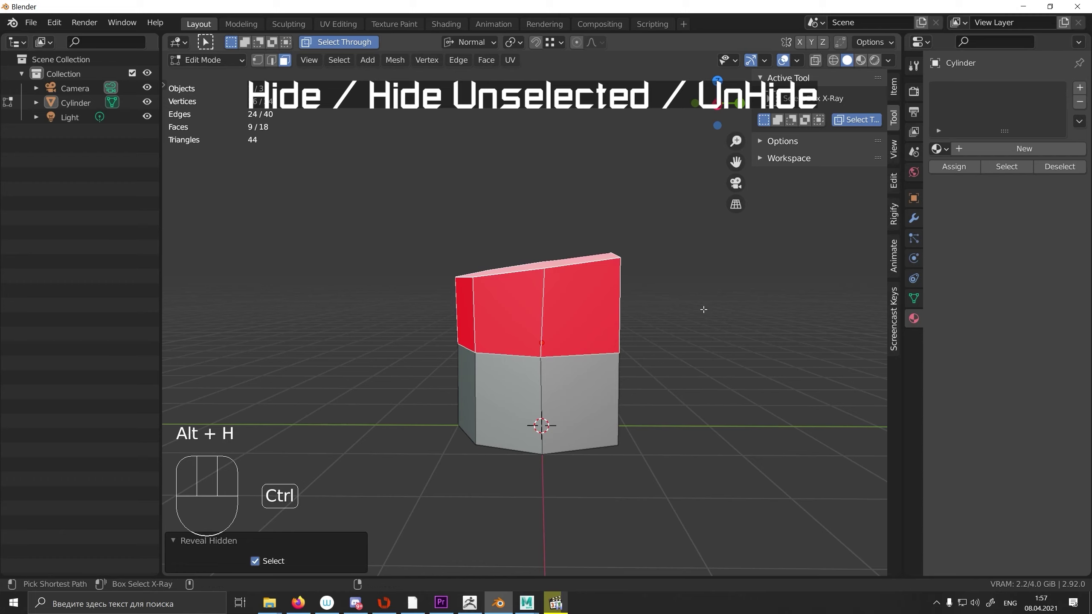
key("ctrl+h")
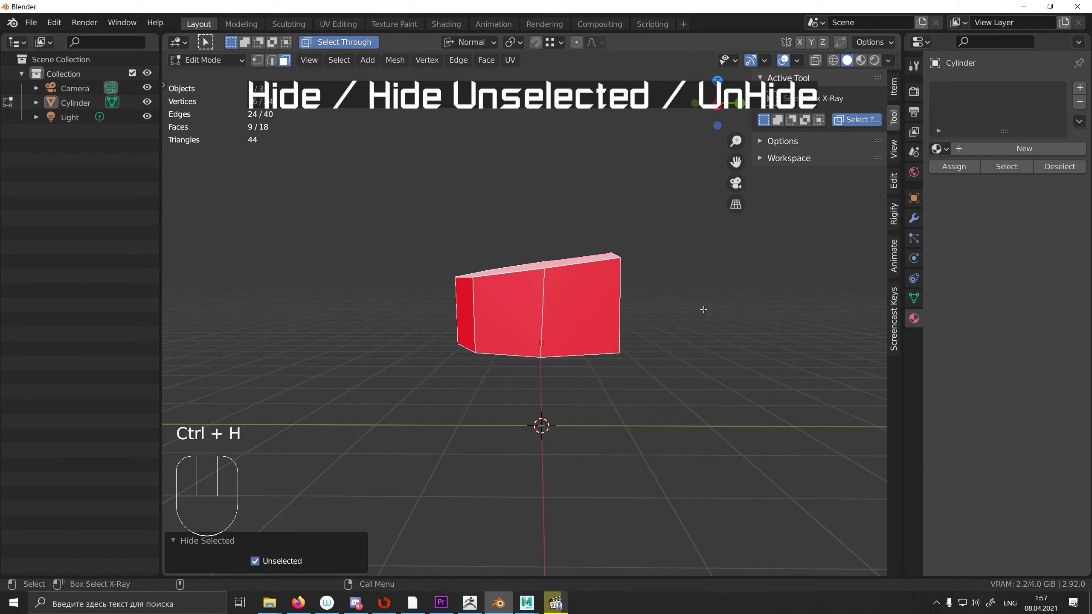
key("alt+h")
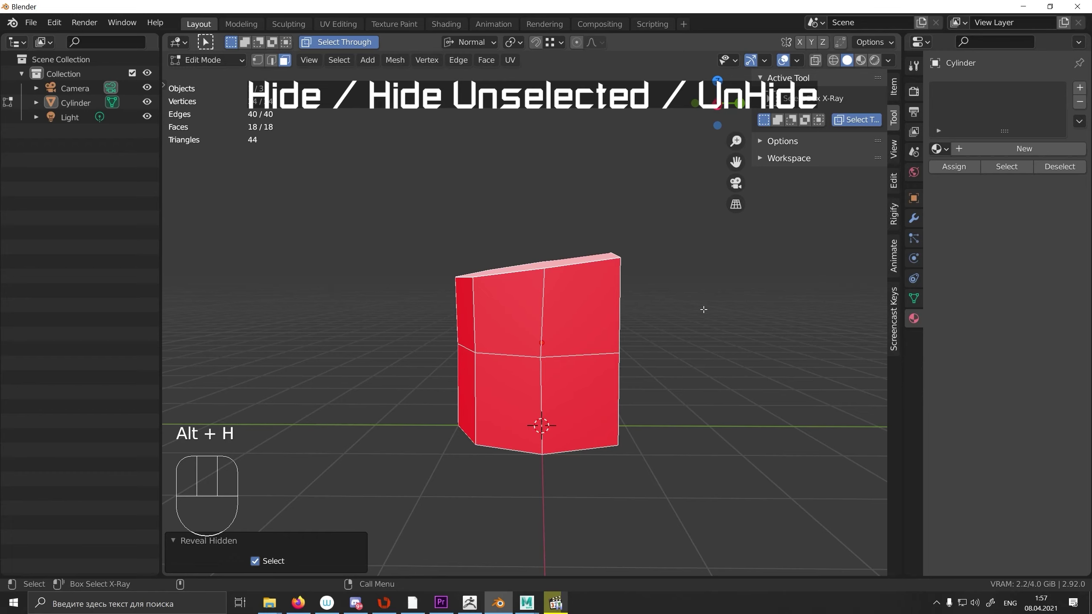
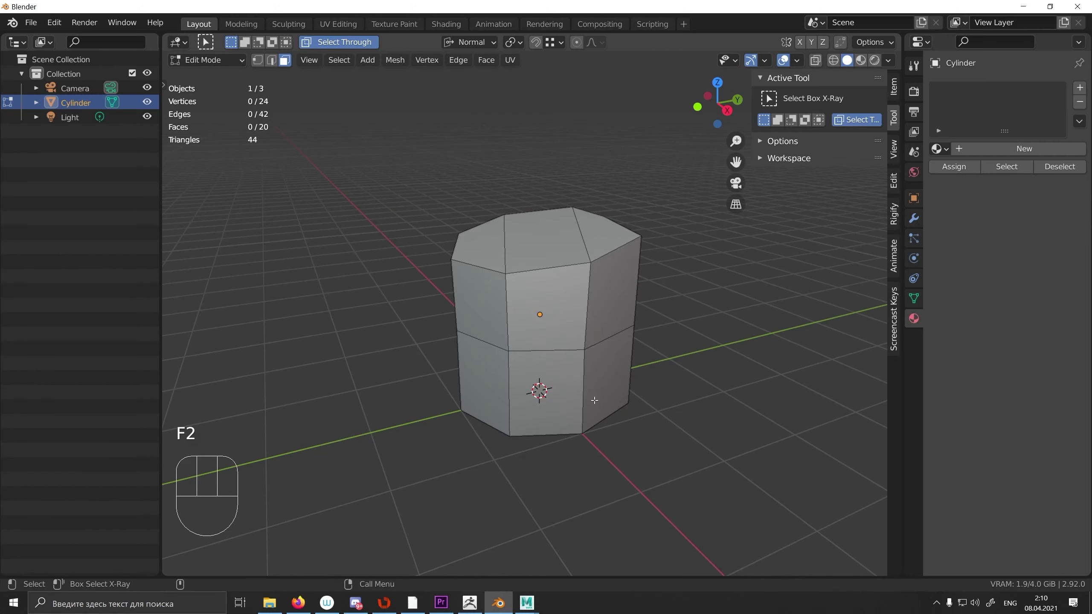
Step: Select the cylinder's faces with more than four sides, its eight-sided top and bottom caps
left_click_drag(526, 296, 511, 485)
key("F3")
key("F3")
key("F5")
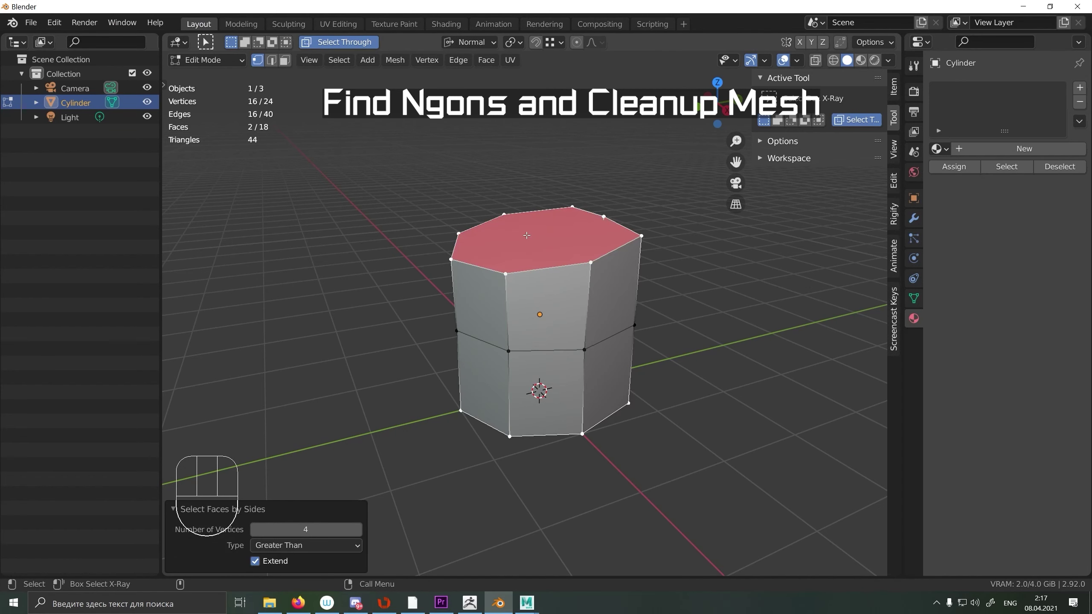
key("F6")
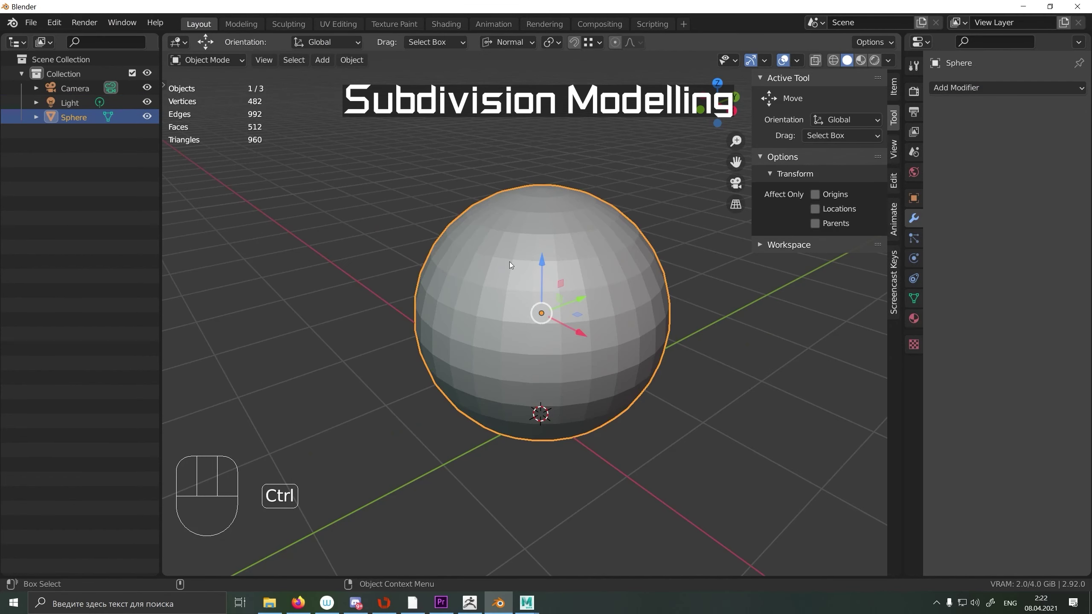
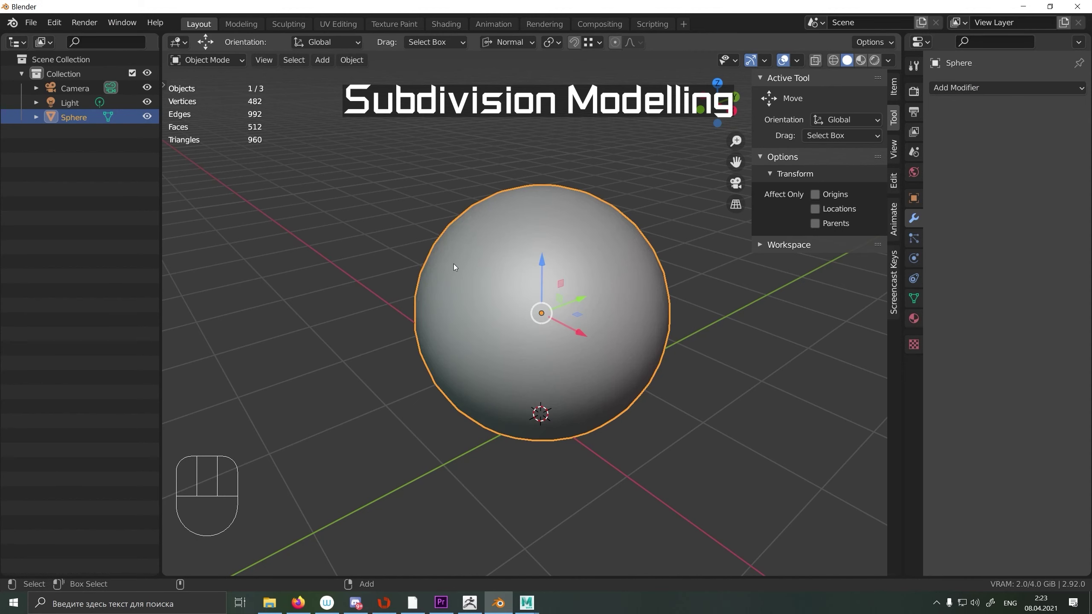
Step: Enter Edit Mode on the smooth-shaded UV sphere with all 512 faces selected
key("Tab")
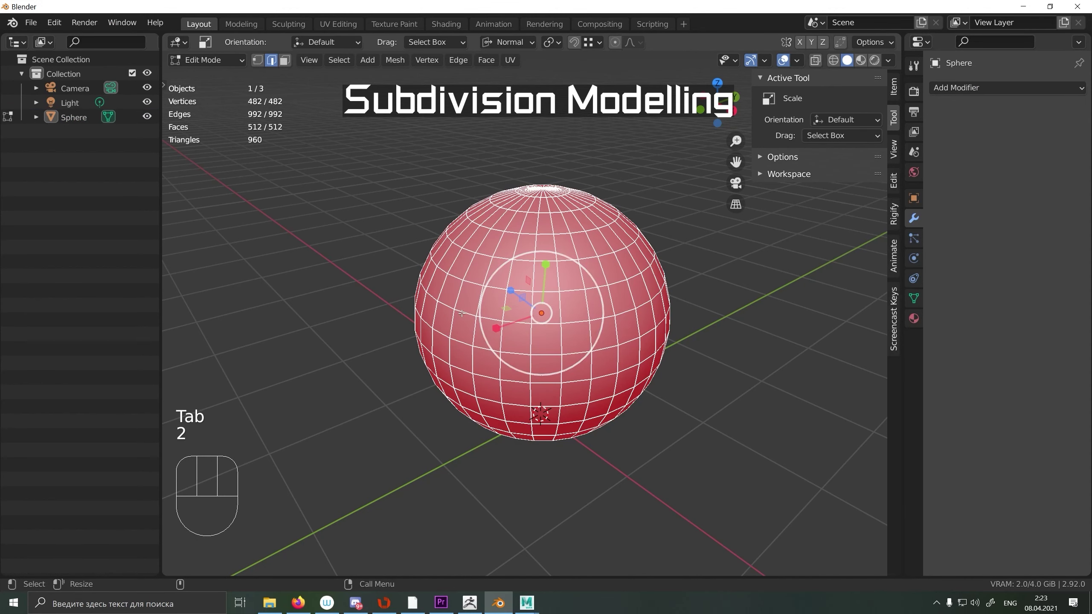